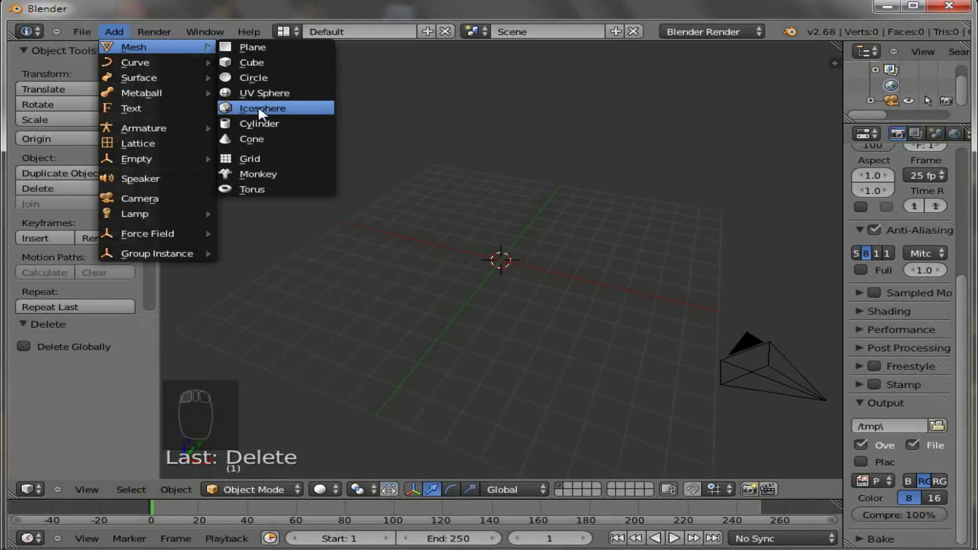
- Add an icosphere to the scene with its subdivisions set to 4
{"action": "left_click_drag", "start_coordinate": [124, 364], "coordinate": [422, 292]}
{"action": "left_click_drag", "start_coordinate": [381, 302], "coordinate": [395, 311]}
- Scale the icosphere up uniformly to about 1.24 and view it from the front
{"action": "key", "text": "s"}
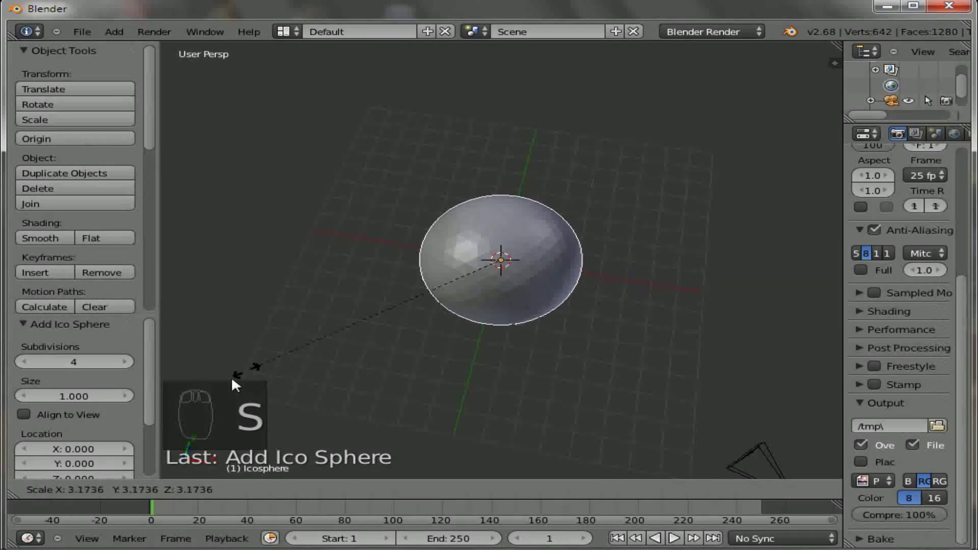
{"action": "left_click_drag", "start_coordinate": [369, 322], "coordinate": [342, 340]}
{"action": "key", "text": "s"}
{"action": "left_click_drag", "start_coordinate": [454, 301], "coordinate": [470, 266]}
{"action": "left_click_drag", "start_coordinate": [467, 270], "coordinate": [470, 267]}
{"action": "left_click", "coordinate": [438, 264]}
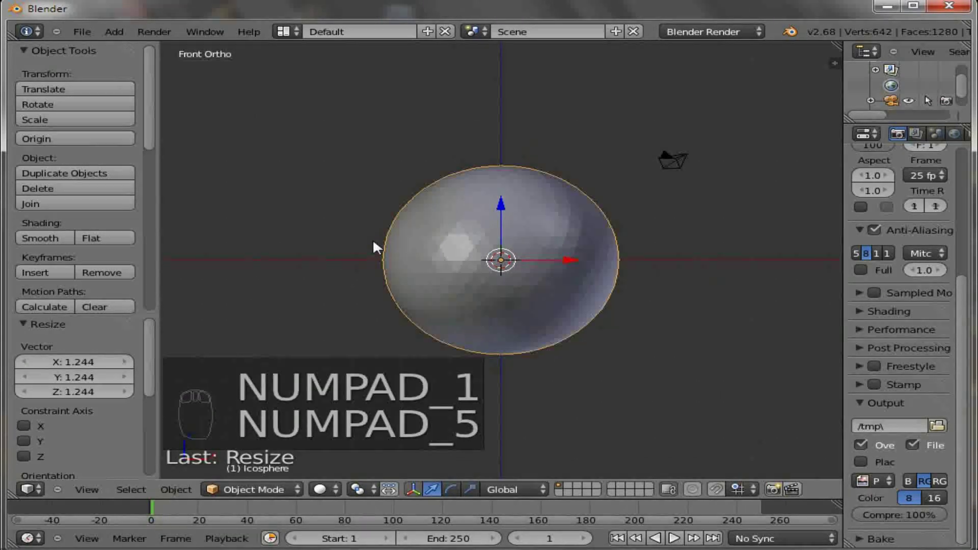
- Delete the icosphere's lower-half faces in Edit Mode, leaving a dome, and orbit to inspect it
{"action": "key", "text": "Tab"}
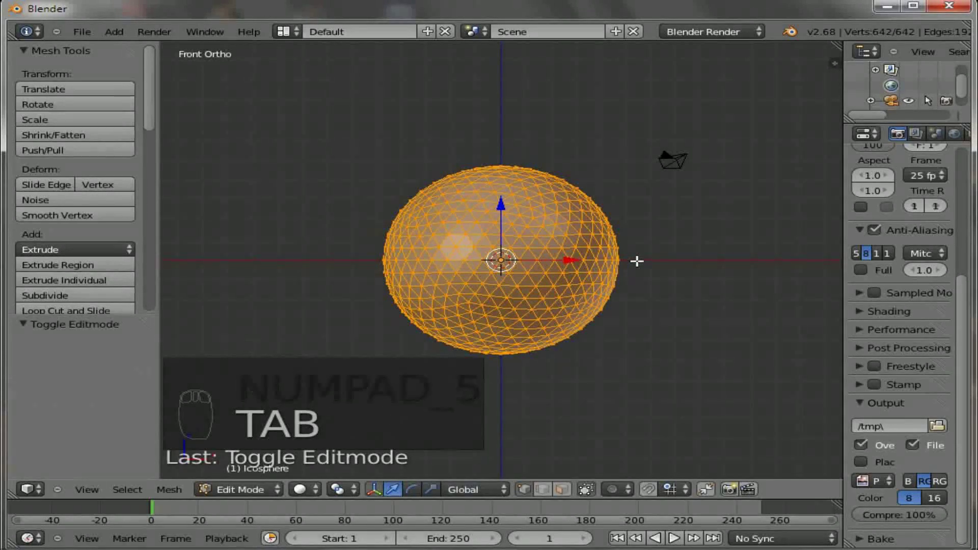
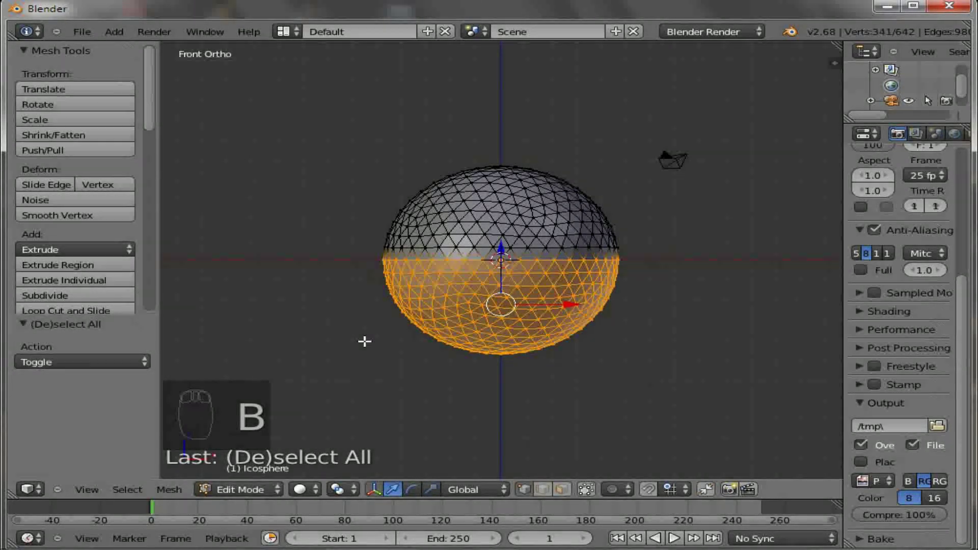
{"action": "key", "text": "x"}
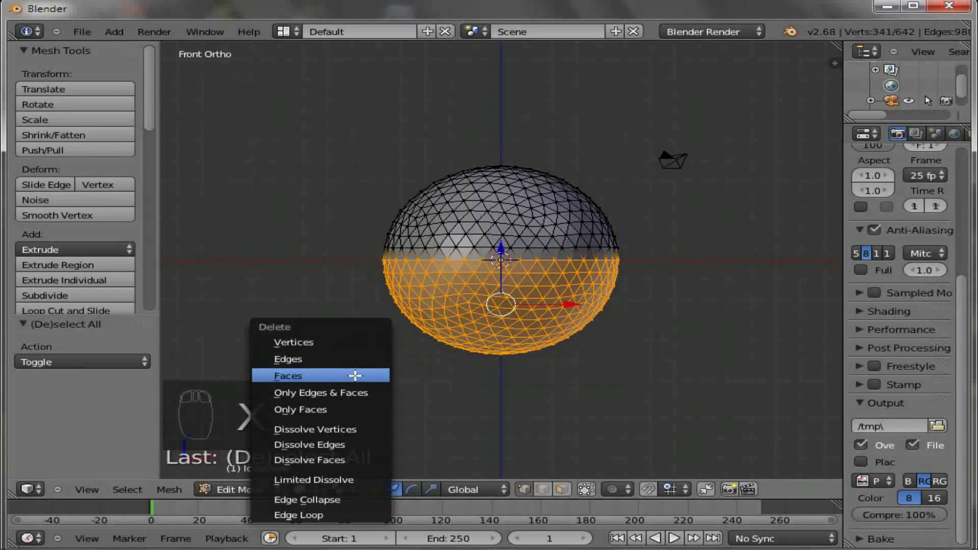
{"action": "middle_click", "coordinate": [932, 101]}
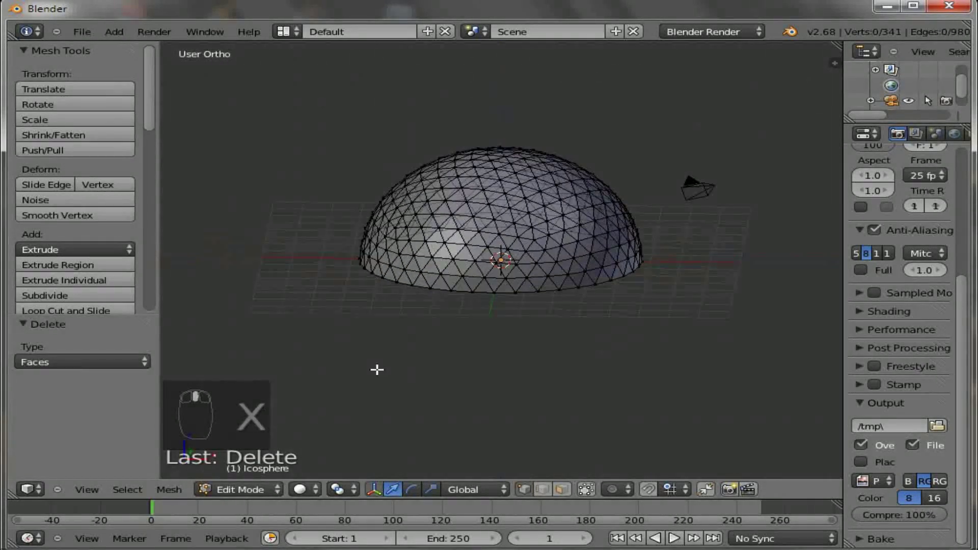
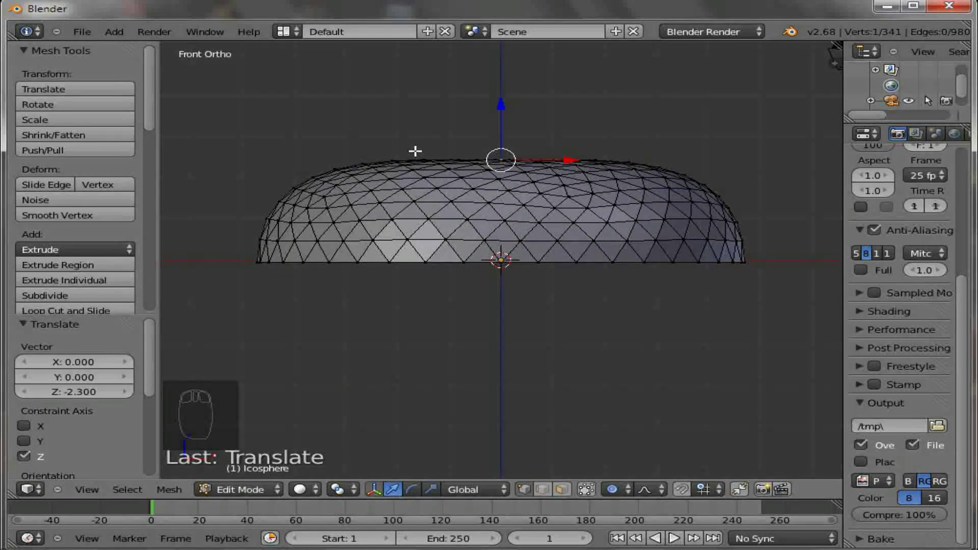
- Back in Object Mode, squash the dome along Z into a low, wide disc
{"action": "key", "text": "Tab"}
{"action": "key", "text": "s"}
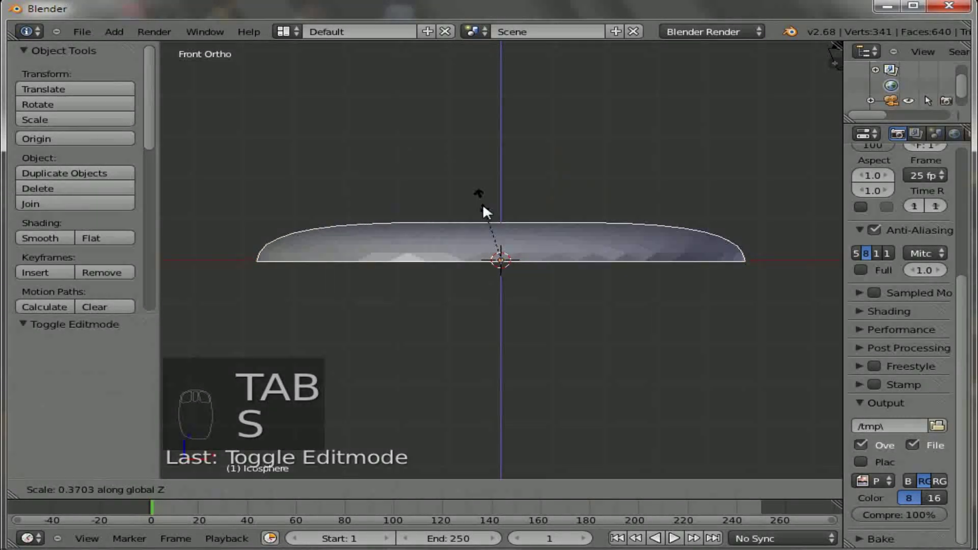
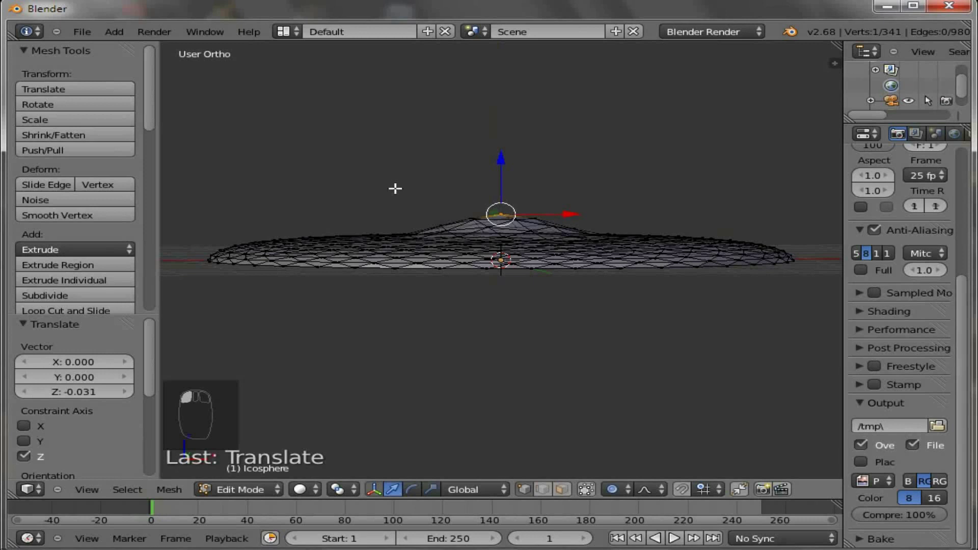
- Rescale the soft proportional-edit bump raised at the disc's centre
{"action": "key", "text": "s"}
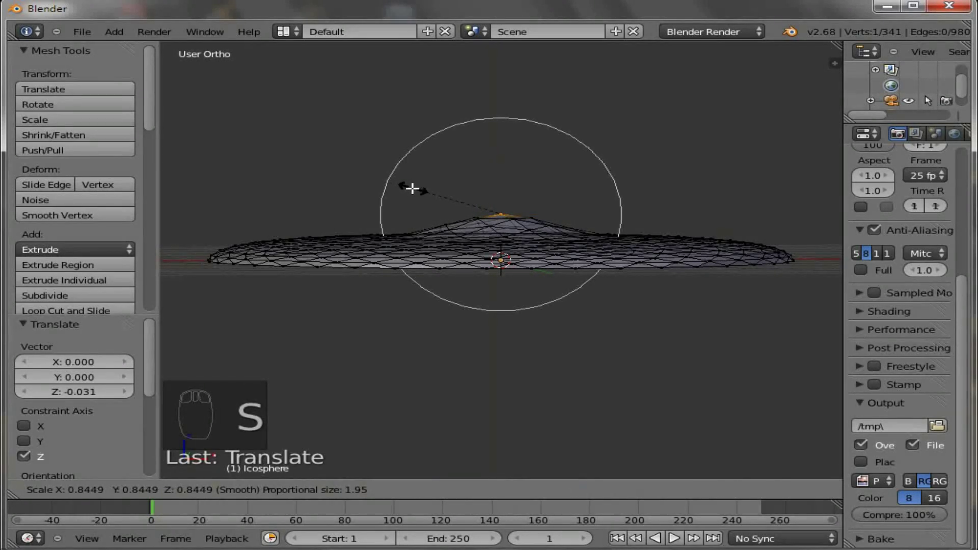
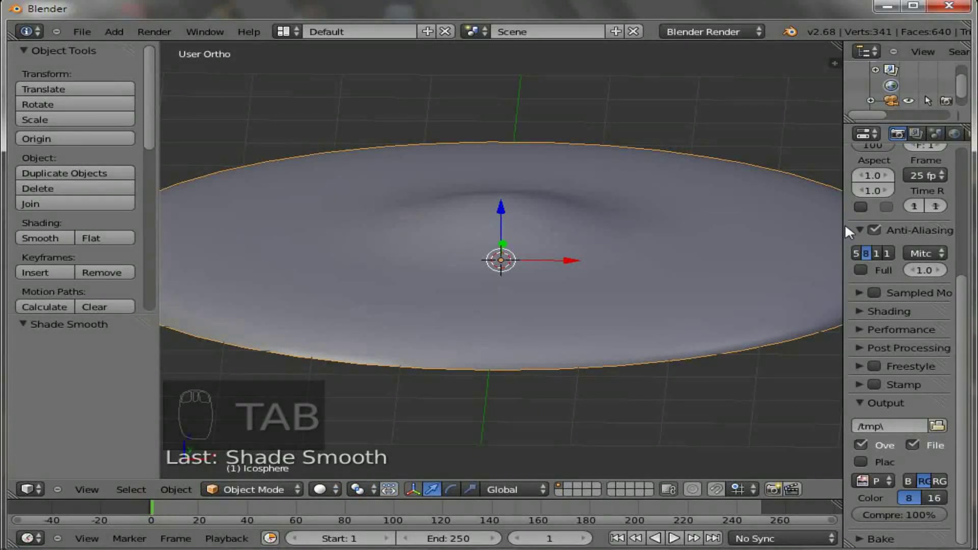
- Add a Subdivision Surface modifier to the disc and set its levels
{"action": "left_click_drag", "start_coordinate": [848, 235], "coordinate": [589, 440]}
{"action": "left_click", "coordinate": [589, 440]}
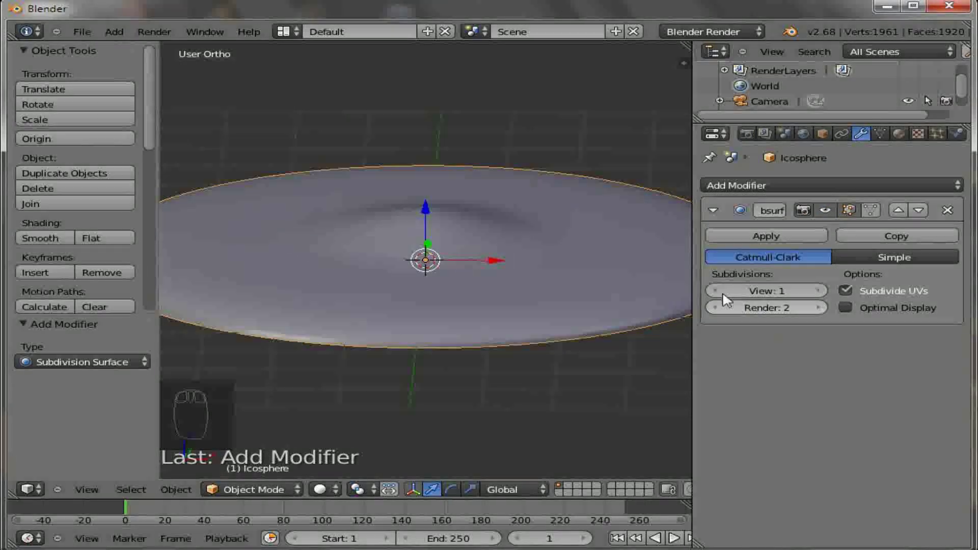
{"action": "left_click_drag", "start_coordinate": [717, 221], "coordinate": [614, 409]}
{"action": "left_click_drag", "start_coordinate": [580, 406], "coordinate": [528, 344]}
{"action": "scroll", "scroll_direction": "up", "scroll_amount": 3}
- Resize the Properties editor and move to the Material settings
{"action": "left_click_drag", "start_coordinate": [529, 344], "coordinate": [948, 136]}
{"action": "left_click_drag", "start_coordinate": [949, 137], "coordinate": [824, 439]}
- Create a new material with a black diffuse colour and specular intensity of 0
{"action": "left_click", "coordinate": [848, 444]}
{"action": "left_click_drag", "start_coordinate": [826, 428], "coordinate": [836, 343]}
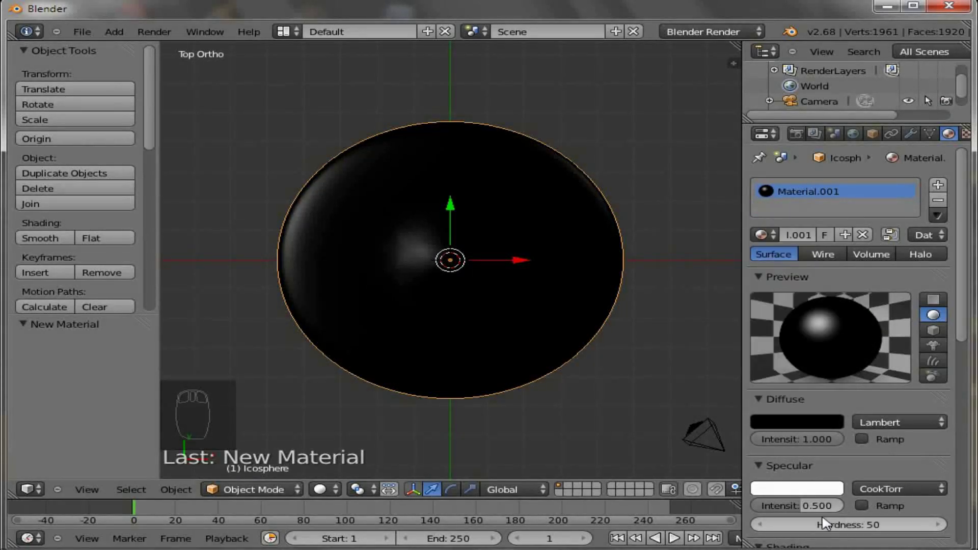
{"action": "left_click_drag", "start_coordinate": [776, 507], "coordinate": [778, 456]}
- Enable Z transparency on the material with alpha set to 0, and widen the Properties editor
{"action": "left_click_drag", "start_coordinate": [834, 437], "coordinate": [841, 461]}
{"action": "left_click_drag", "start_coordinate": [781, 414], "coordinate": [755, 480]}
{"action": "left_click_drag", "start_coordinate": [754, 479], "coordinate": [765, 532]}
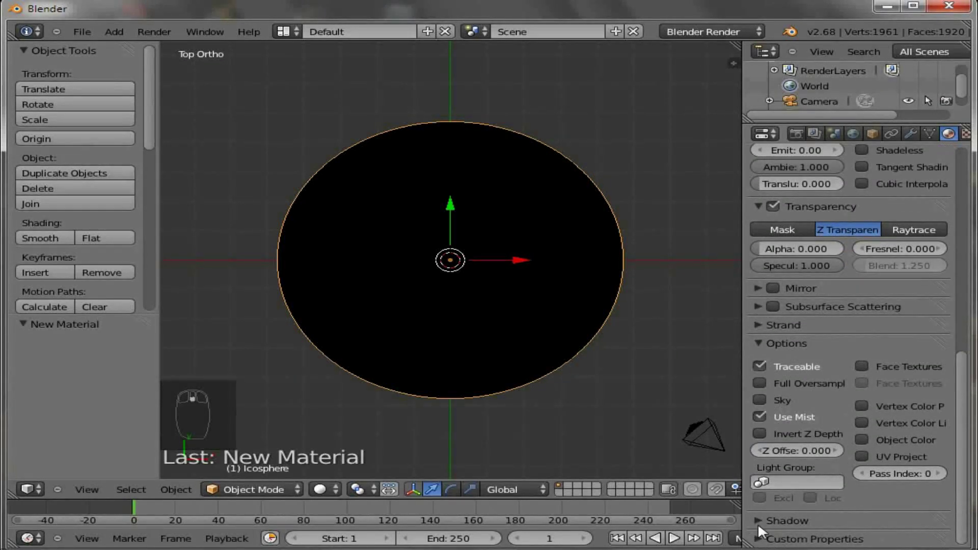
{"action": "left_click_drag", "start_coordinate": [763, 524], "coordinate": [886, 332]}
{"action": "left_click_drag", "start_coordinate": [885, 330], "coordinate": [747, 318]}
{"action": "left_click_drag", "start_coordinate": [747, 318], "coordinate": [653, 147]}
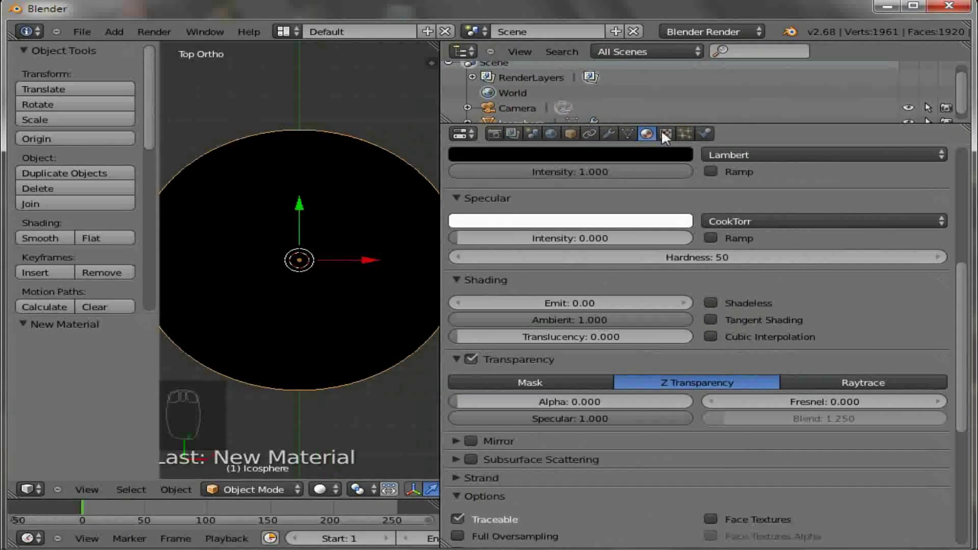
- Add a new texture to the material of type Blend with Spherical progression
{"action": "left_click_drag", "start_coordinate": [672, 137], "coordinate": [629, 300]}
{"action": "left_click_drag", "start_coordinate": [629, 300], "coordinate": [617, 289]}
{"action": "left_click_drag", "start_coordinate": [694, 412], "coordinate": [689, 512]}
{"action": "left_click_drag", "start_coordinate": [689, 511], "coordinate": [677, 475]}
{"action": "left_click", "coordinate": [678, 474]}
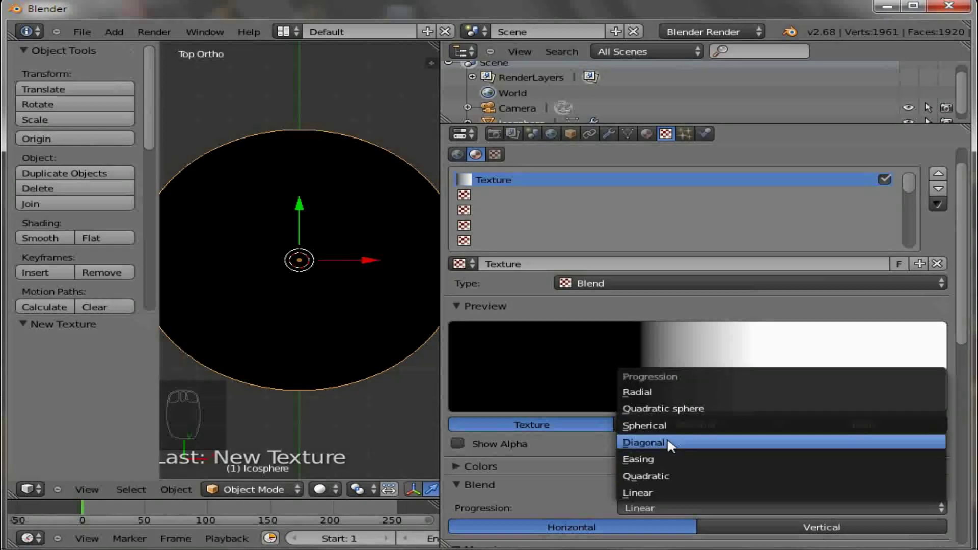
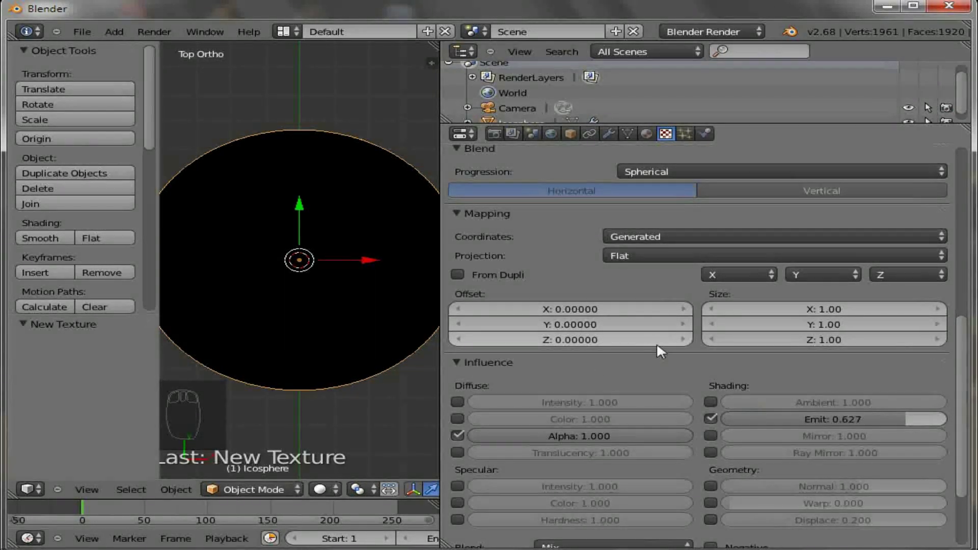
- Enable the texture's Emit influence at 0.627
{"action": "middle_click", "coordinate": [664, 368]}
{"action": "left_click_drag", "start_coordinate": [664, 368], "coordinate": [971, 261]}
{"action": "left_click_drag", "start_coordinate": [970, 261], "coordinate": [611, 246]}
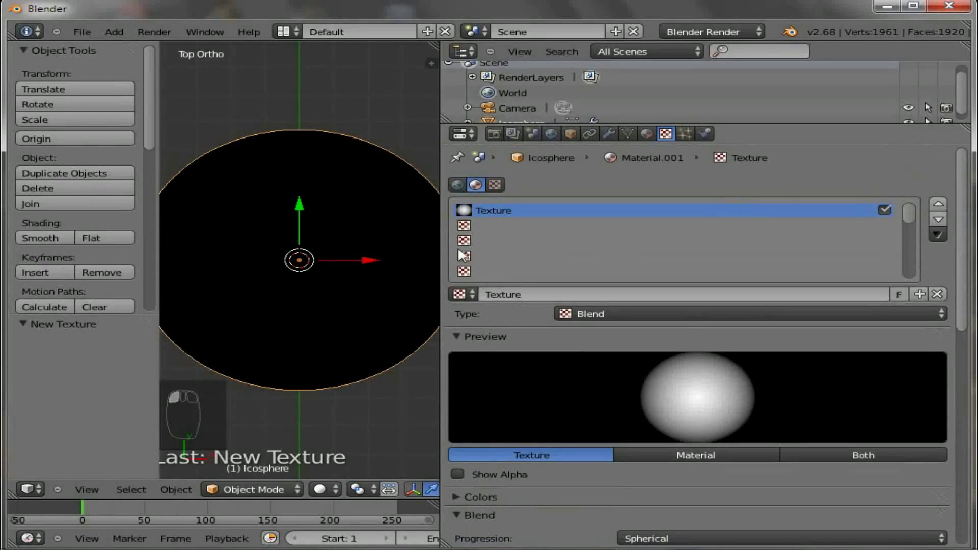
- Create a new texture in the next empty slot and bring up its type list
{"action": "left_click_drag", "start_coordinate": [471, 232], "coordinate": [680, 296]}
{"action": "left_click", "coordinate": [679, 395]}
{"action": "left_click_drag", "start_coordinate": [678, 395], "coordinate": [678, 228]}
{"action": "scroll", "scroll_direction": "up", "scroll_amount": 3}
{"action": "left_click_drag", "start_coordinate": [677, 228], "coordinate": [636, 307]}
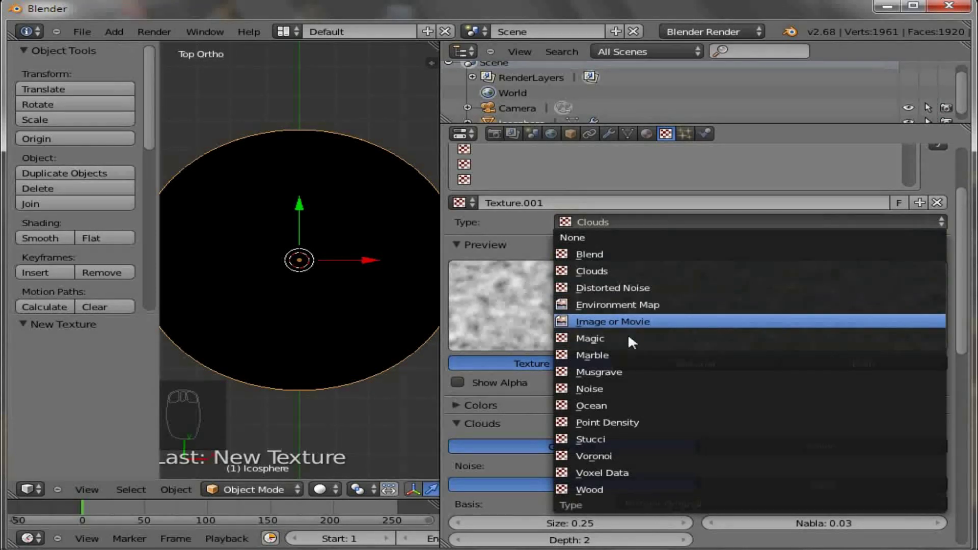
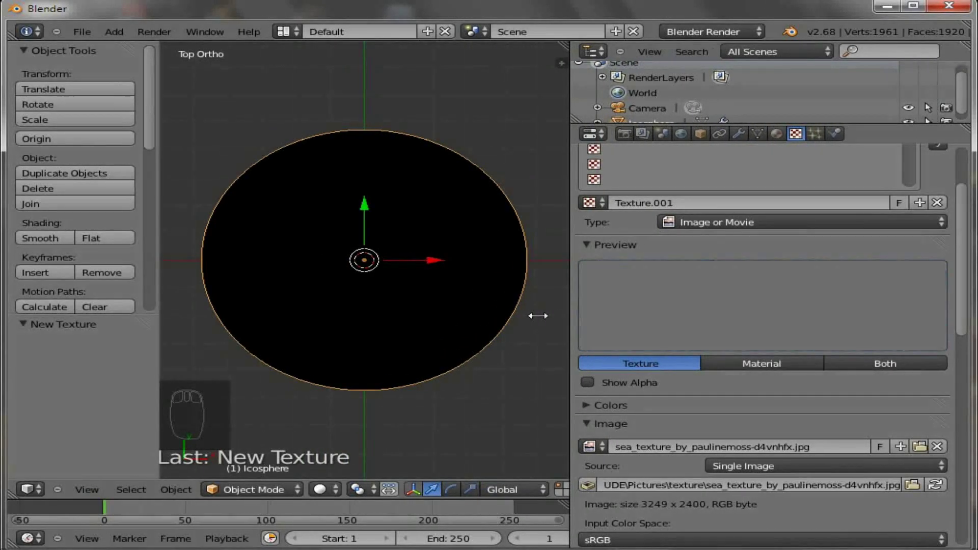
- Make the second texture an Image texture loading the sea_texture JPG file
{"action": "left_click_drag", "start_coordinate": [641, 367], "coordinate": [604, 389]}
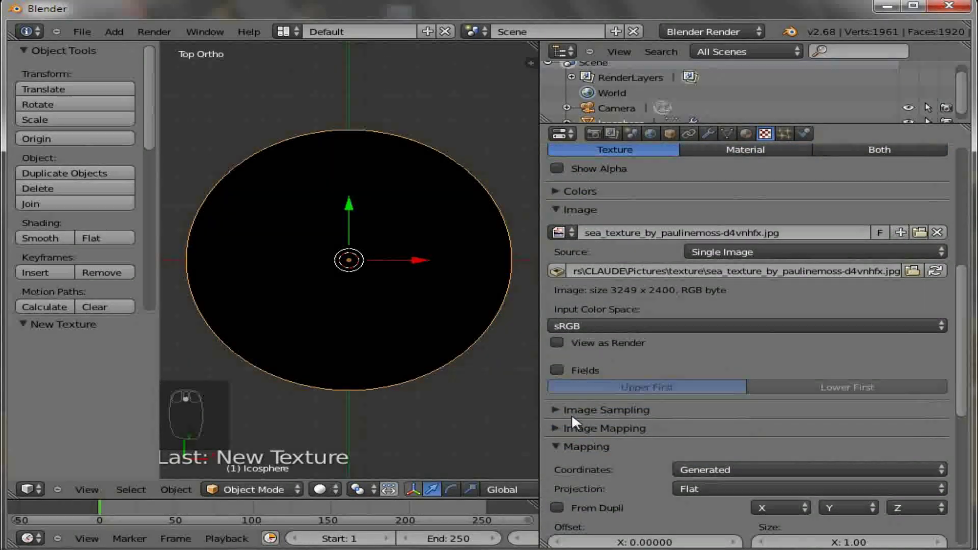
{"action": "left_click_drag", "start_coordinate": [562, 415], "coordinate": [602, 407]}
{"action": "left_click_drag", "start_coordinate": [650, 410], "coordinate": [593, 434]}
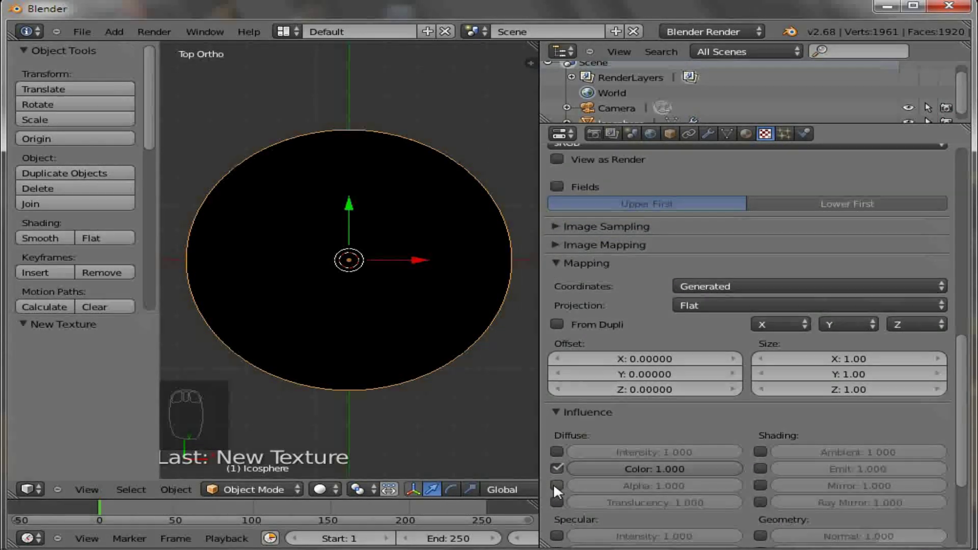
{"action": "left_click_drag", "start_coordinate": [626, 449], "coordinate": [769, 483]}
{"action": "left_click_drag", "start_coordinate": [769, 483], "coordinate": [765, 497]}
{"action": "left_click_drag", "start_coordinate": [765, 497], "coordinate": [713, 368]}
{"action": "middle_click", "coordinate": [713, 367]}
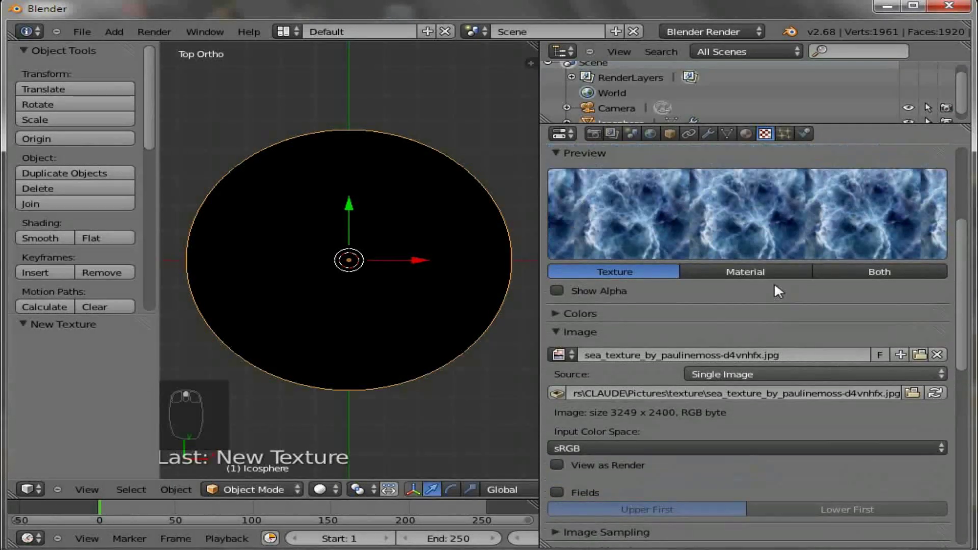
- Preview the sea texture on the material and scroll through its settings
{"action": "left_click_drag", "start_coordinate": [772, 308], "coordinate": [796, 298]}
{"action": "left_click_drag", "start_coordinate": [772, 308], "coordinate": [943, 209]}
{"action": "left_click_drag", "start_coordinate": [943, 209], "coordinate": [943, 210]}
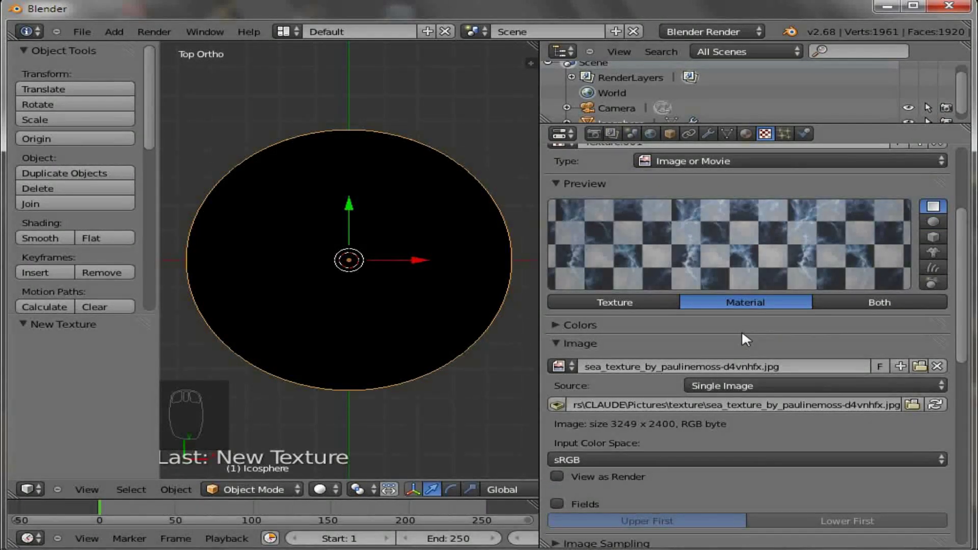
{"action": "left_click_drag", "start_coordinate": [749, 340], "coordinate": [749, 340]}
{"action": "scroll", "scroll_direction": "up", "scroll_amount": 3}
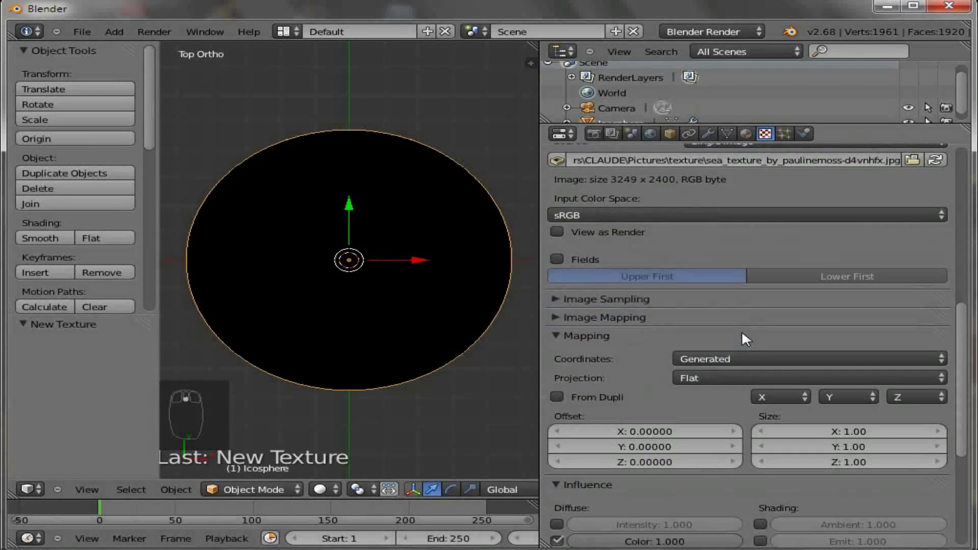
{"action": "left_click_drag", "start_coordinate": [711, 348], "coordinate": [964, 446]}
{"action": "left_click_drag", "start_coordinate": [776, 375], "coordinate": [775, 374]}
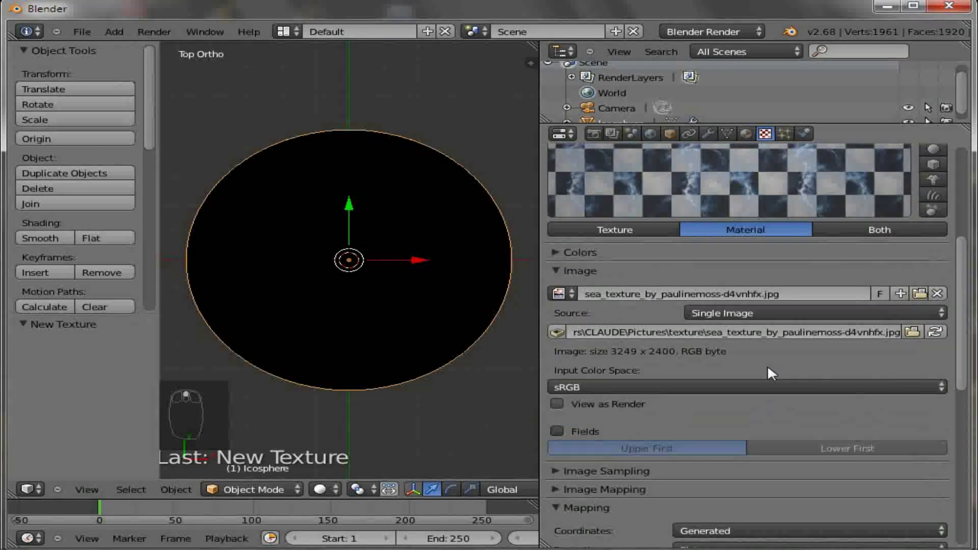
- Lower the image texture's contrast to 0.790
{"action": "middle_click", "coordinate": [561, 259]}
{"action": "left_click_drag", "start_coordinate": [560, 259], "coordinate": [878, 337]}
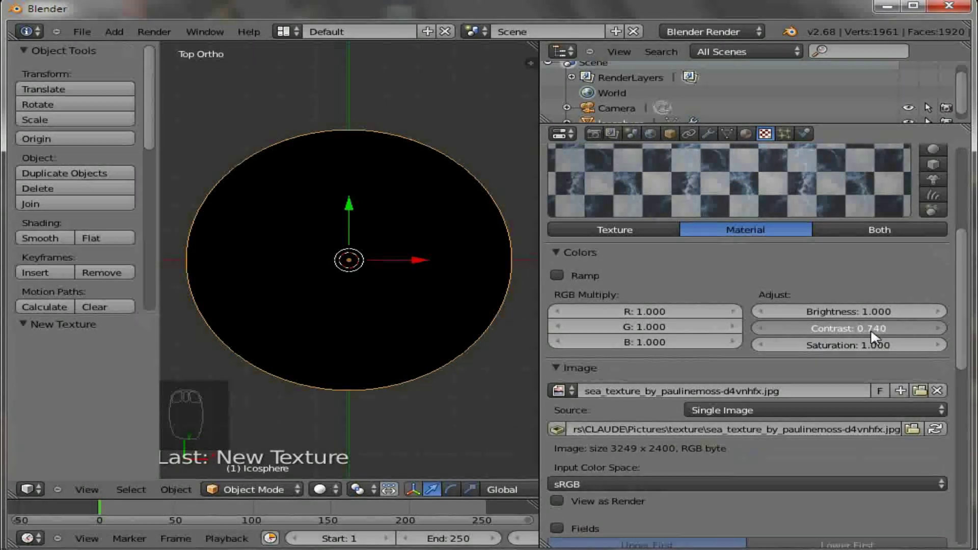
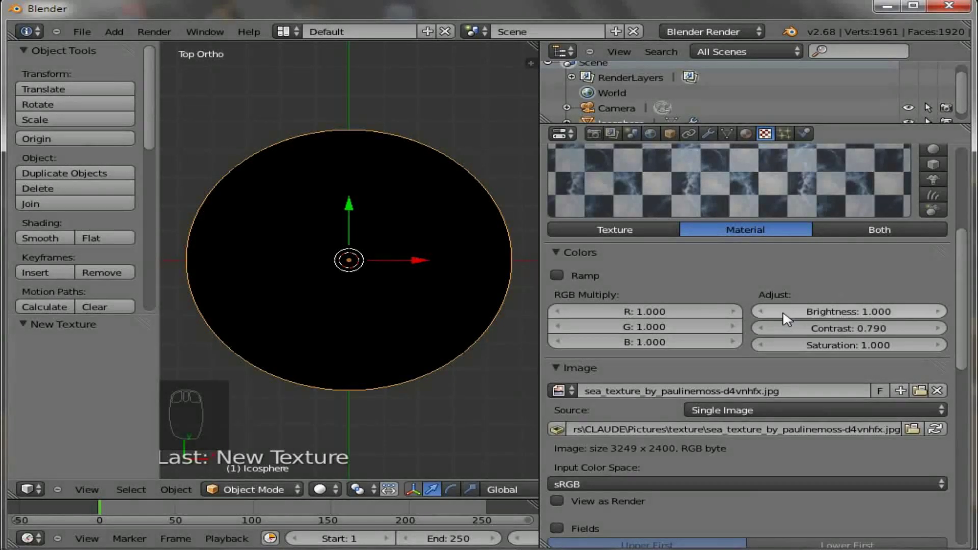
{"action": "left_click_drag", "start_coordinate": [788, 317], "coordinate": [786, 315]}
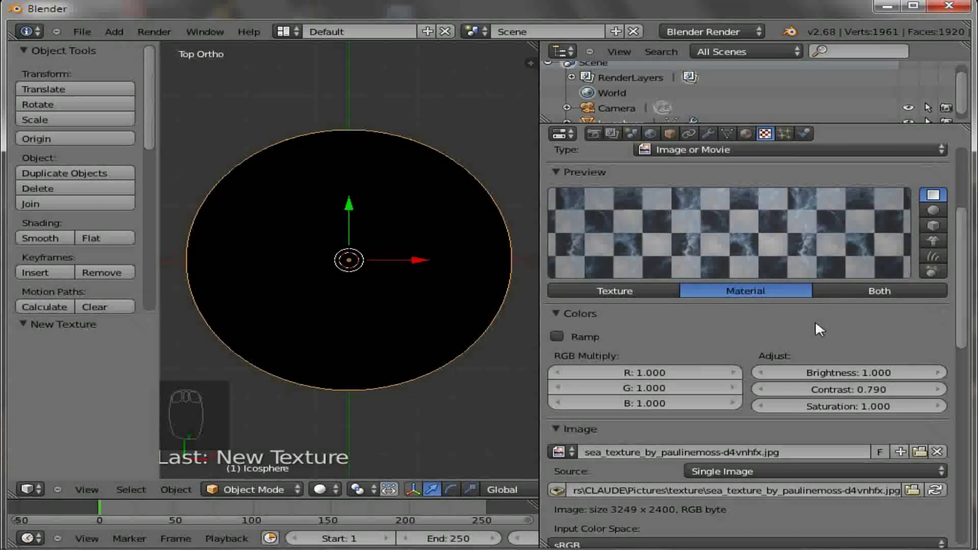
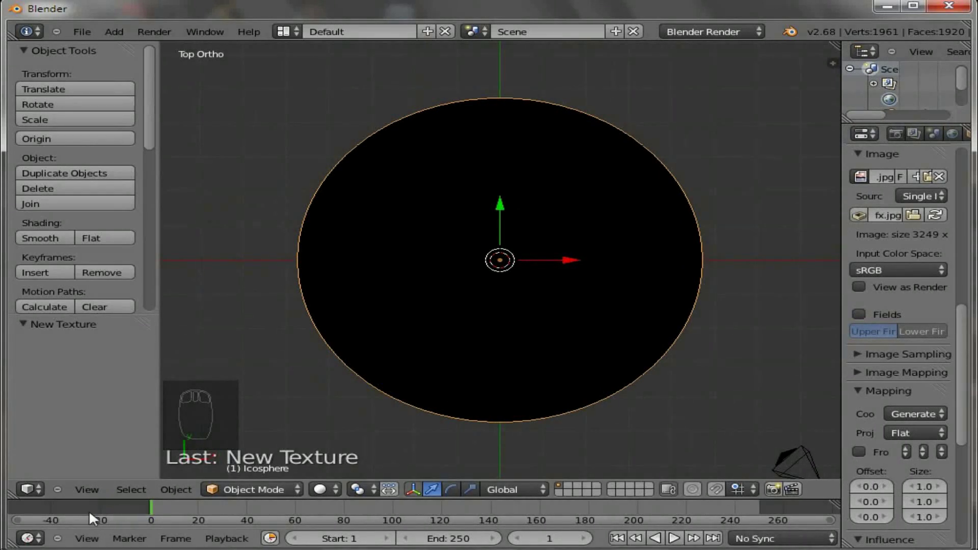
- Switch the timeline area to another editor for viewing the UV-mapped sea texture
{"action": "left_click_drag", "start_coordinate": [42, 542], "coordinate": [82, 432]}
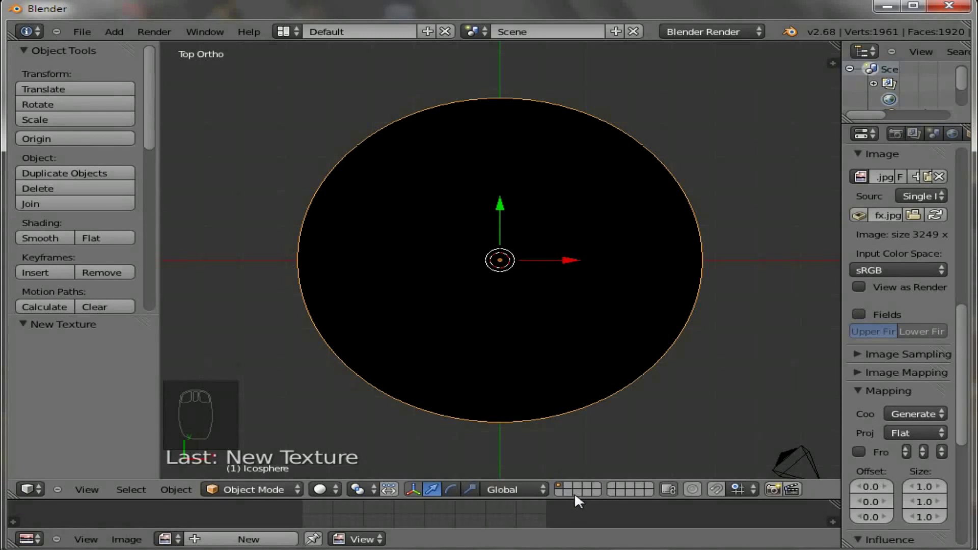
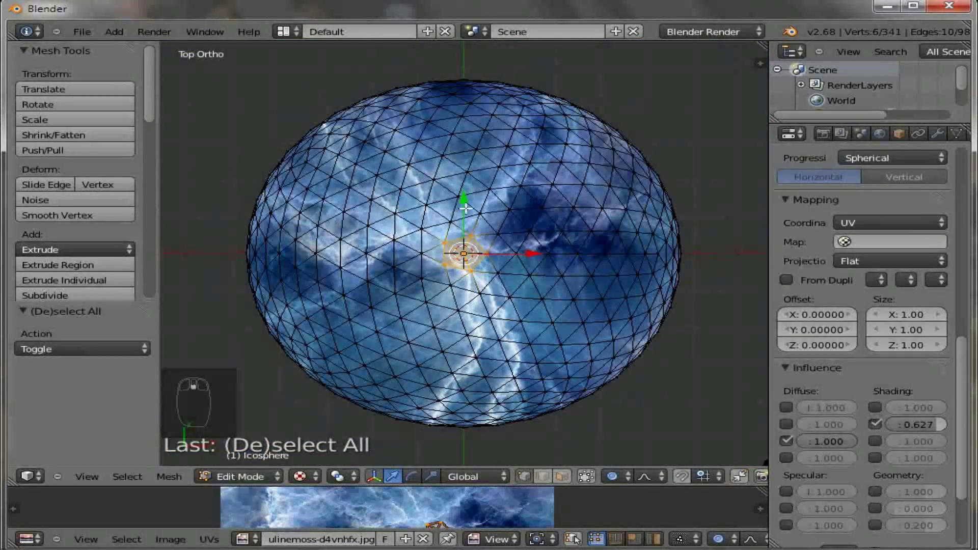
- Rotate the centre vertices twice with smooth proportional falloff to deepen the texture swirl
{"action": "key", "text": "r"}
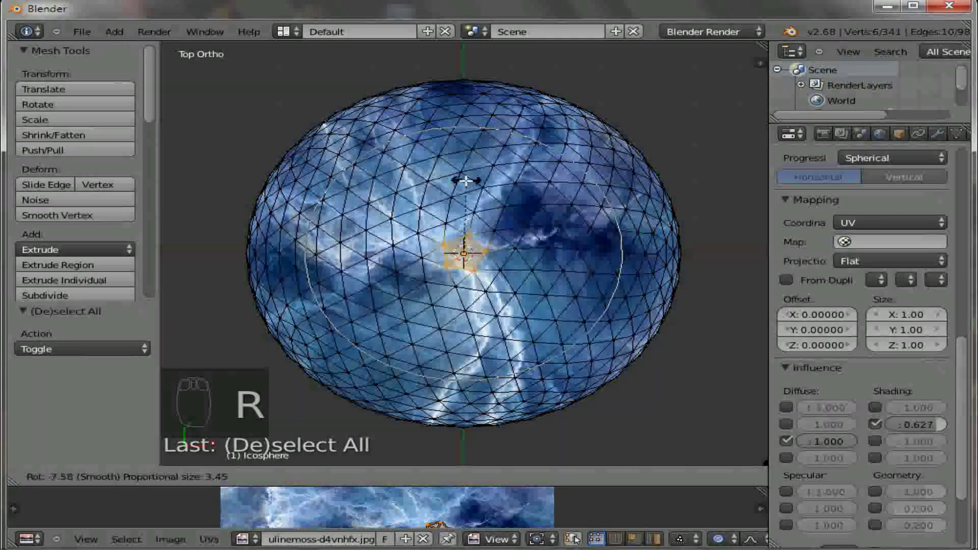
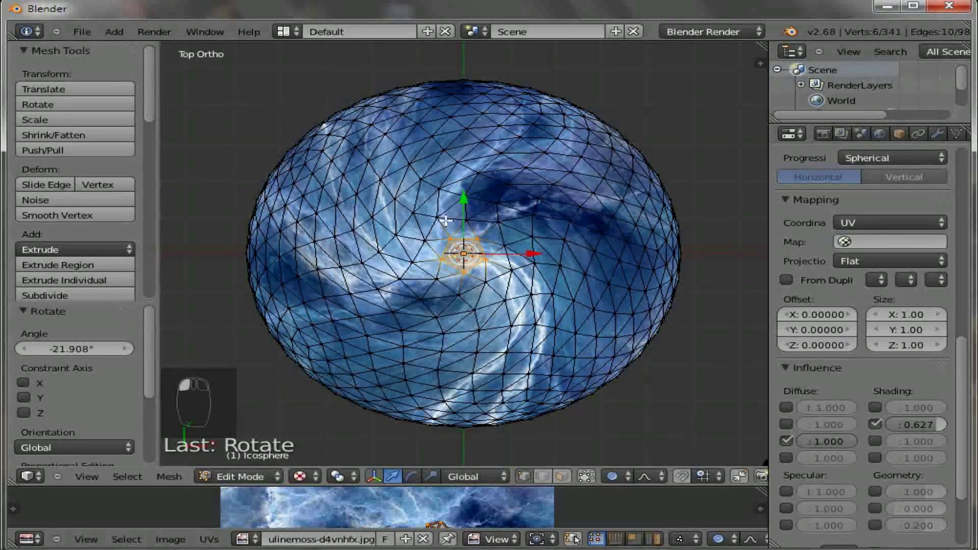
{"action": "key", "text": "r"}
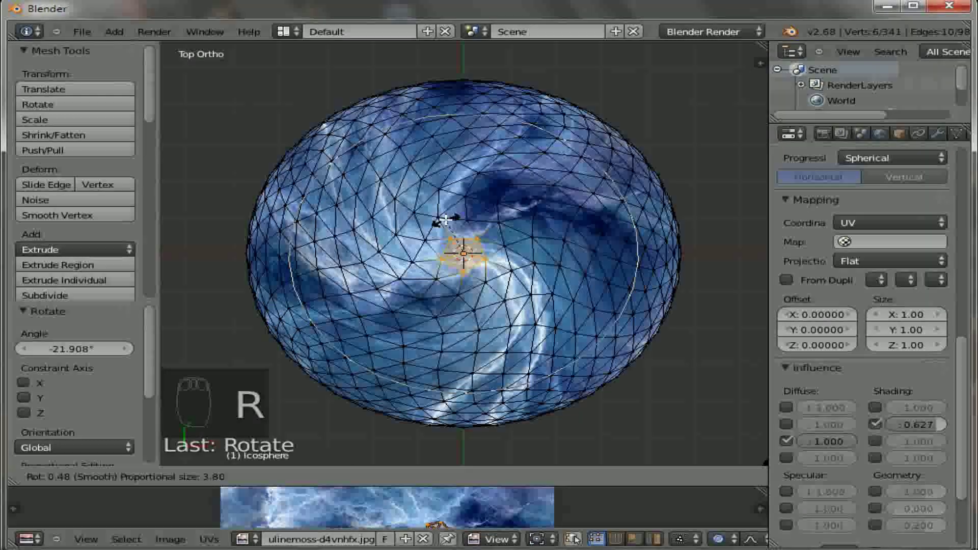
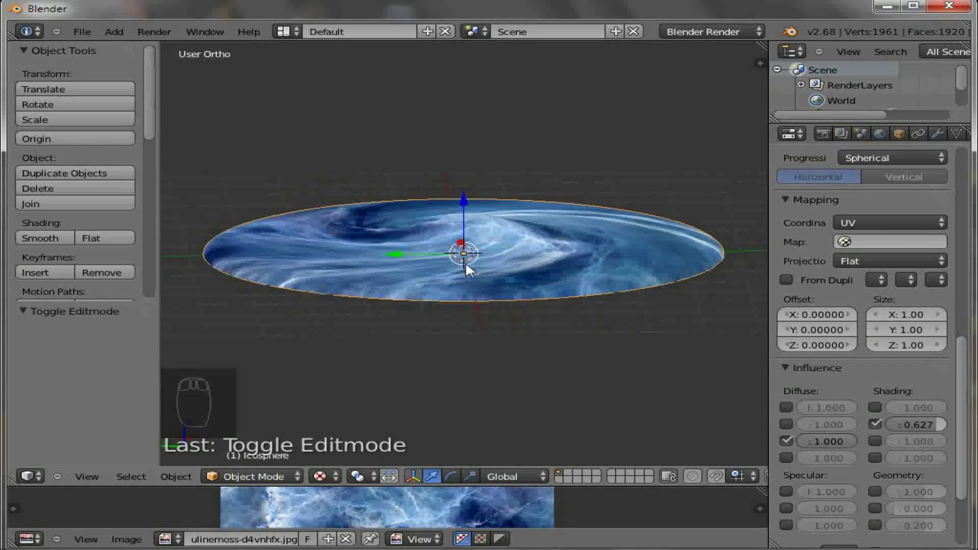
- Orbit to a low side-on view of the disc, align the camera to it and move it along Z
{"action": "left_click_drag", "start_coordinate": [408, 297], "coordinate": [434, 302]}
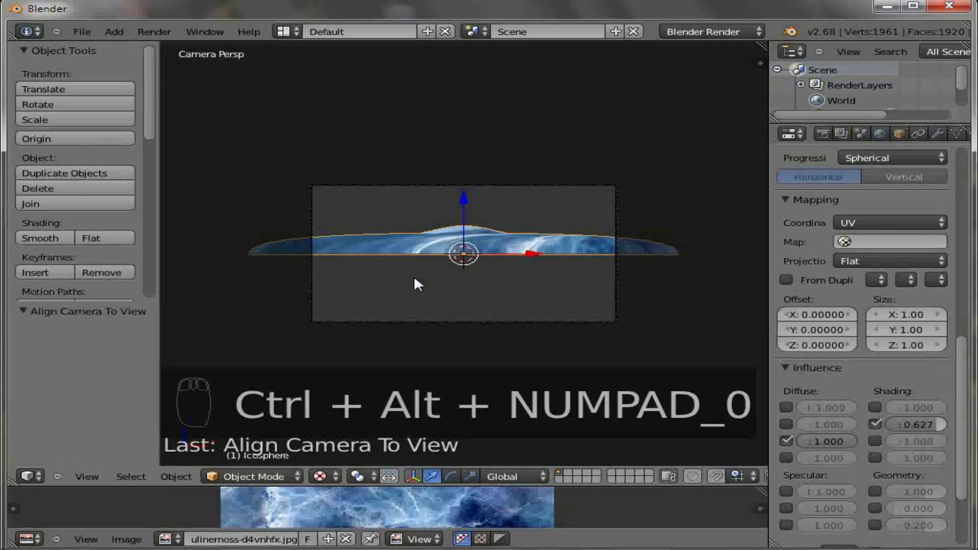
{"action": "left_click_drag", "start_coordinate": [454, 328], "coordinate": [449, 290]}
{"action": "key", "text": "ctrl+g"}
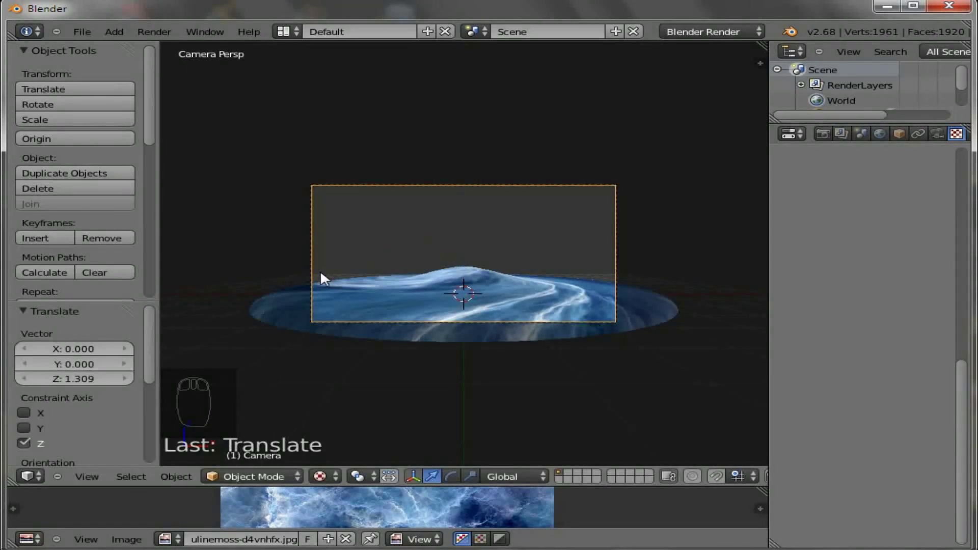
- Tilt the camera so the disc crosses the frame diagonally and confirm its sideways position
{"action": "key", "text": "r"}
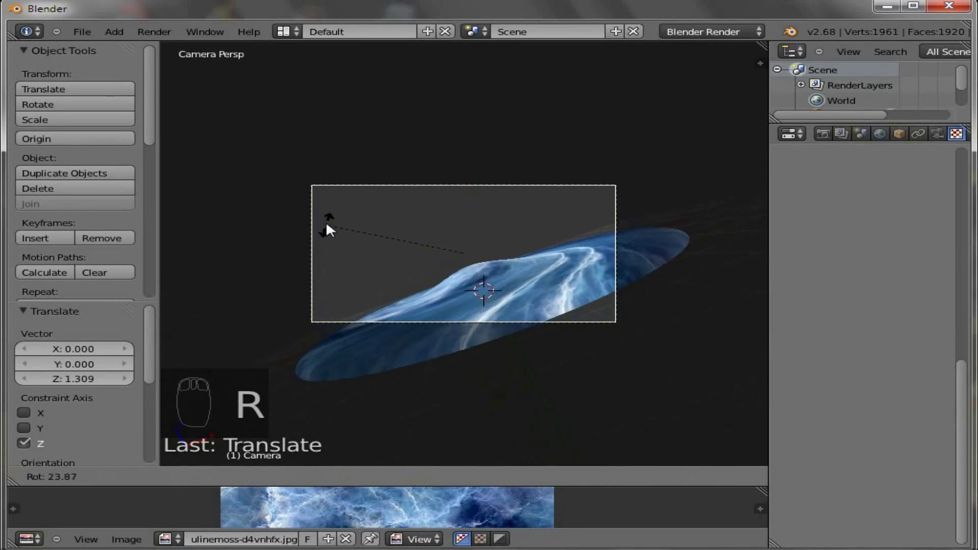
{"action": "left_click_drag", "start_coordinate": [384, 231], "coordinate": [467, 245]}
{"action": "key", "text": "g"}
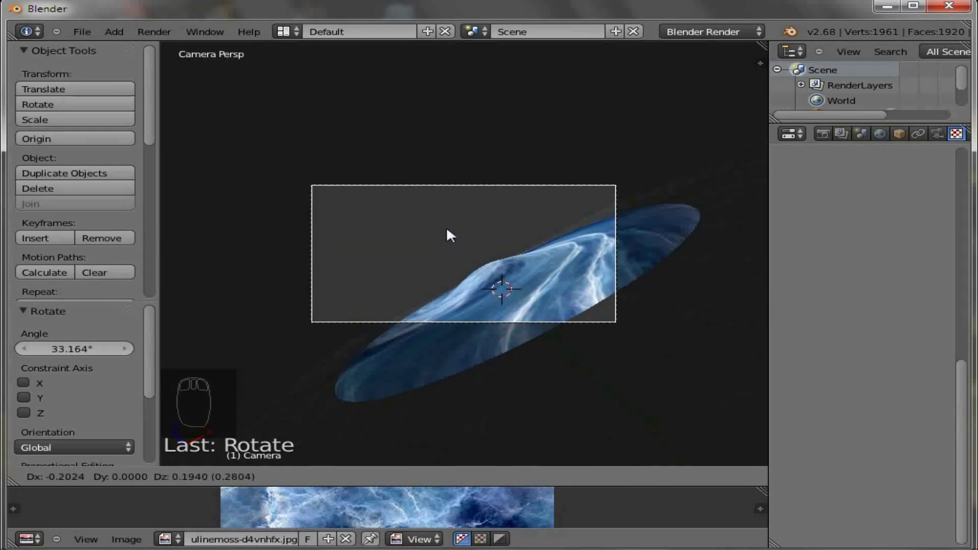
{"action": "left_click", "coordinate": [453, 233]}
- Trackball-rotate the camera, pull it closer to the swirl and rotate it about the vertical axis
{"action": "key", "text": "r"}
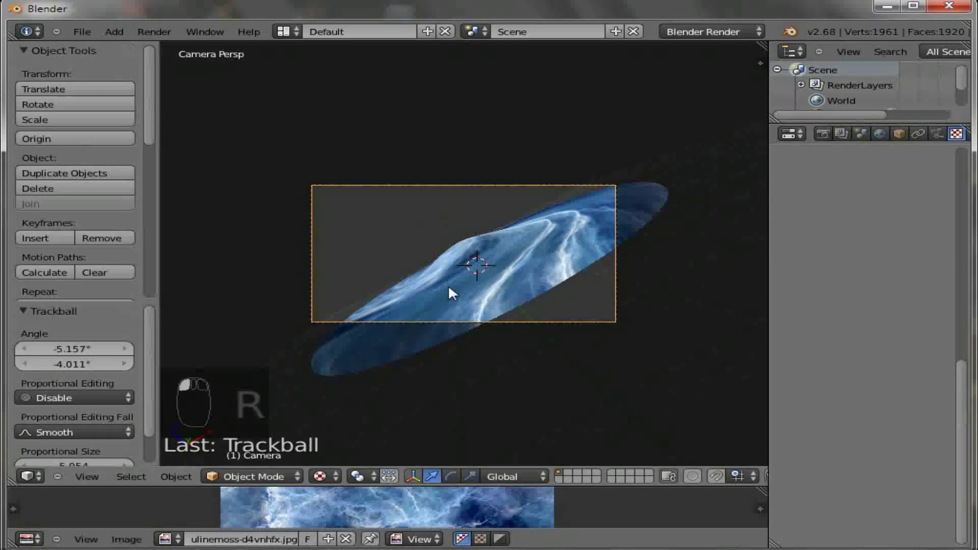
{"action": "left_click", "coordinate": [452, 292]}
{"action": "key", "text": "g"}
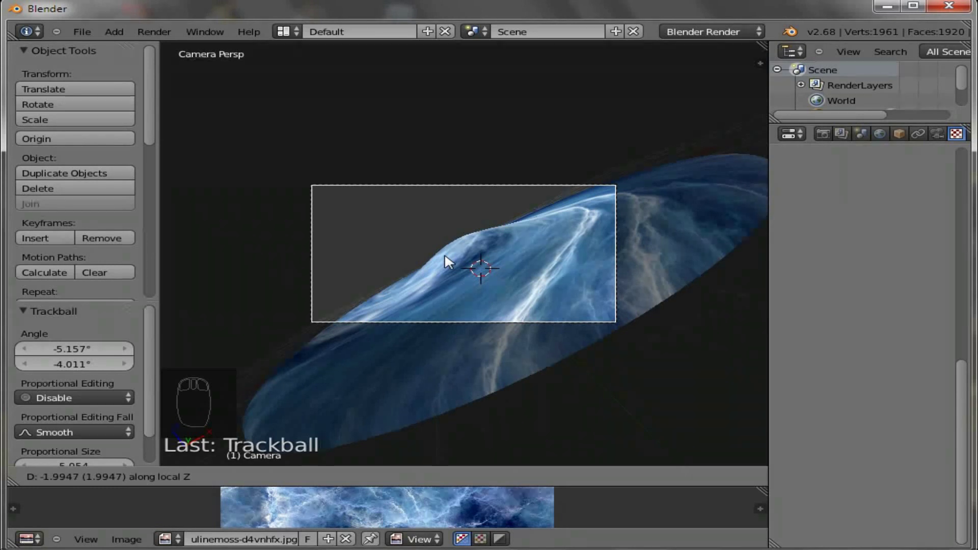
{"action": "left_click_drag", "start_coordinate": [427, 280], "coordinate": [372, 270]}
{"action": "key", "text": "r"}
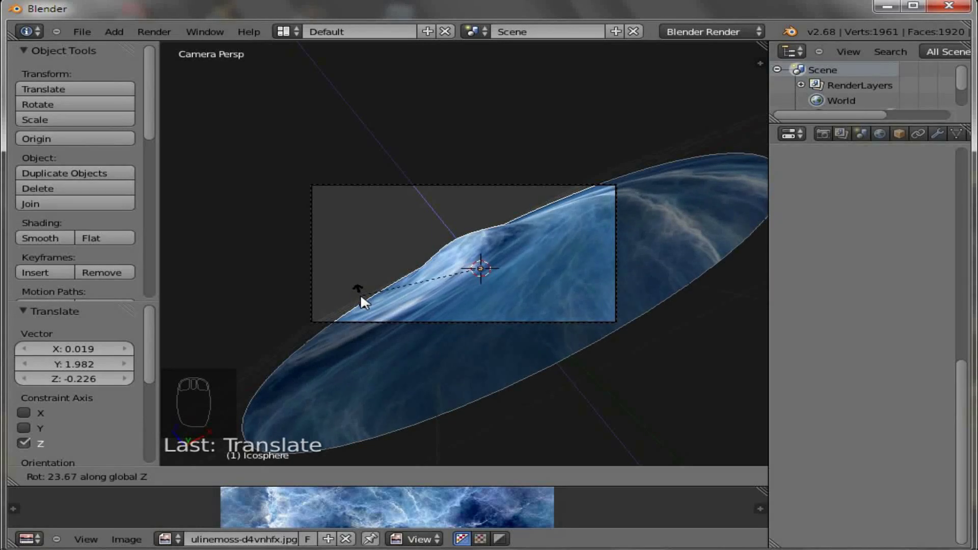
- Rotate the camera about Z, raise it along Z and free-rotate it onto the swirl's crest
{"action": "left_click_drag", "start_coordinate": [420, 272], "coordinate": [415, 256]}
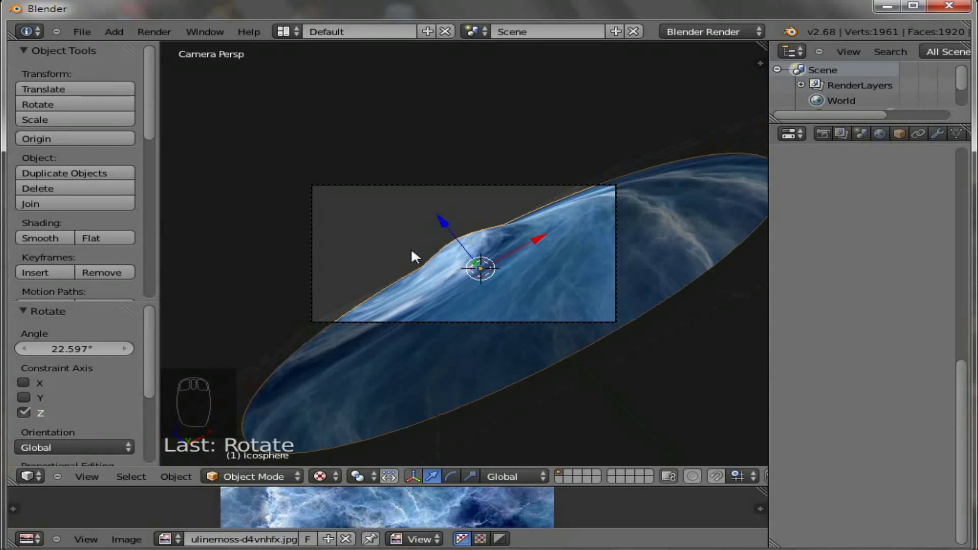
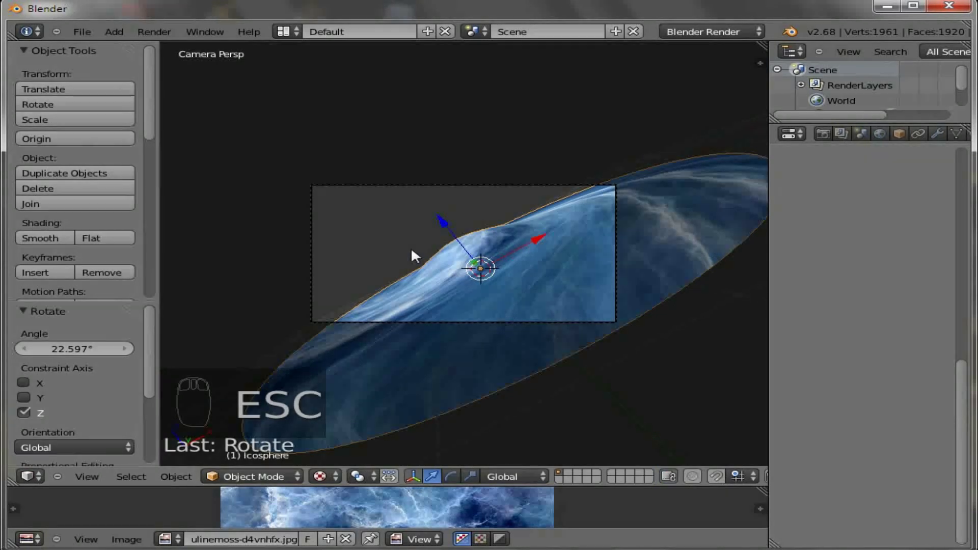
{"action": "key", "text": "r"}
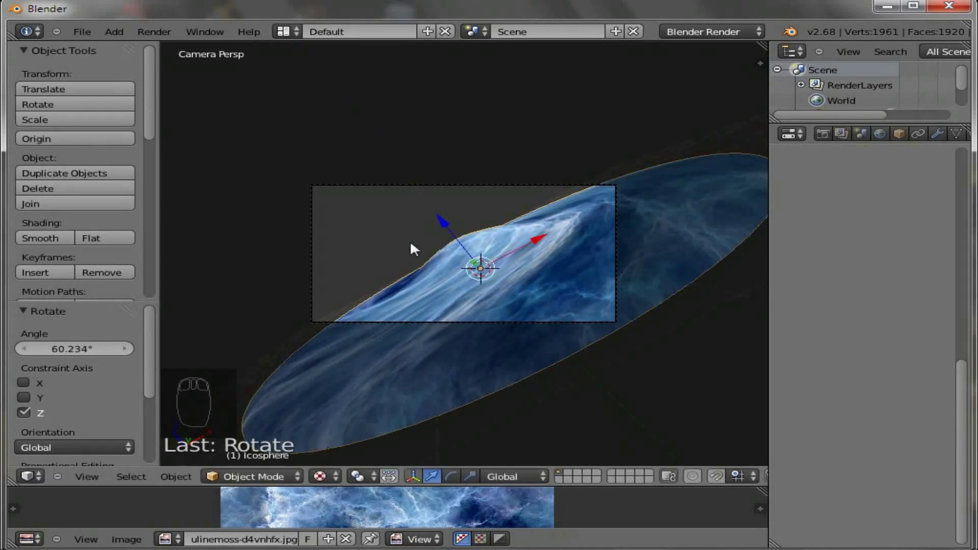
{"action": "left_click_drag", "start_coordinate": [422, 194], "coordinate": [434, 300]}
{"action": "key", "text": "g"}
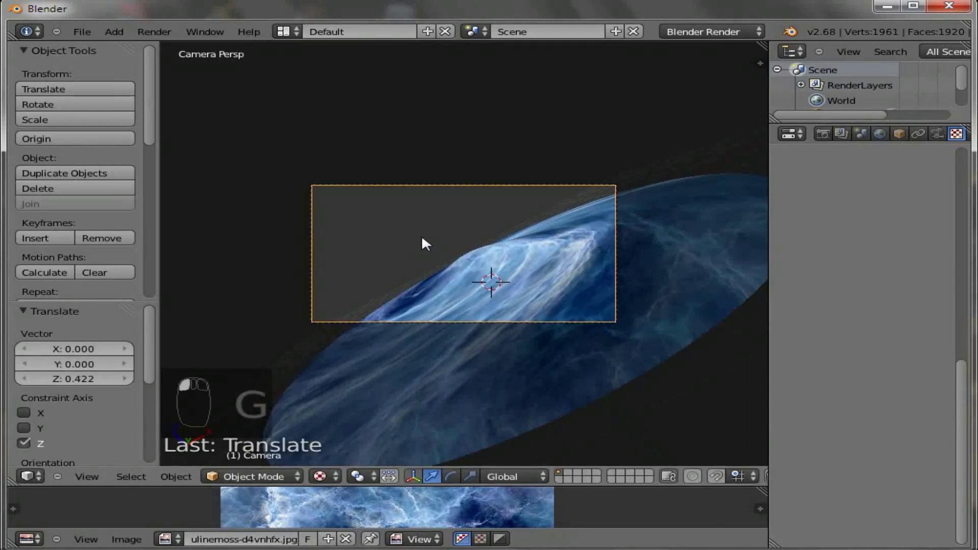
{"action": "key", "text": "r"}
{"action": "left_click", "coordinate": [421, 239]}
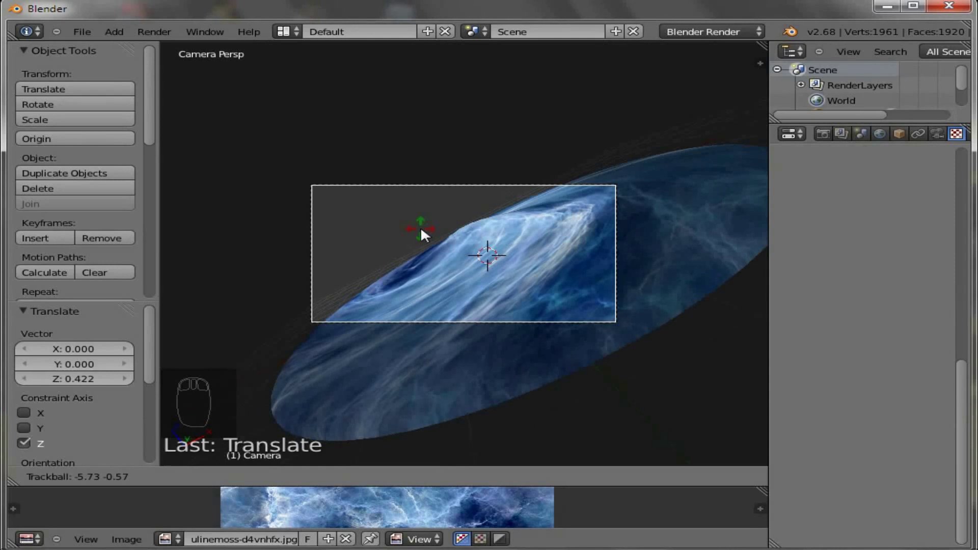
- Fine-tune the camera tilt with a −23° global Z rotation and select the World horizon colour swatch
{"action": "left_click", "coordinate": [426, 234]}
{"action": "key", "text": "r"}
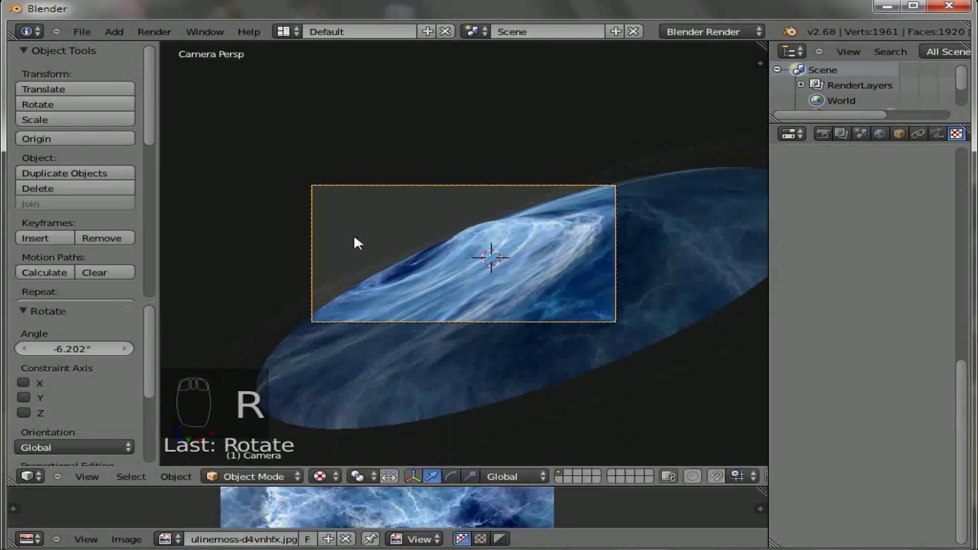
{"action": "left_click_drag", "start_coordinate": [485, 247], "coordinate": [400, 252]}
{"action": "key", "text": "r"}
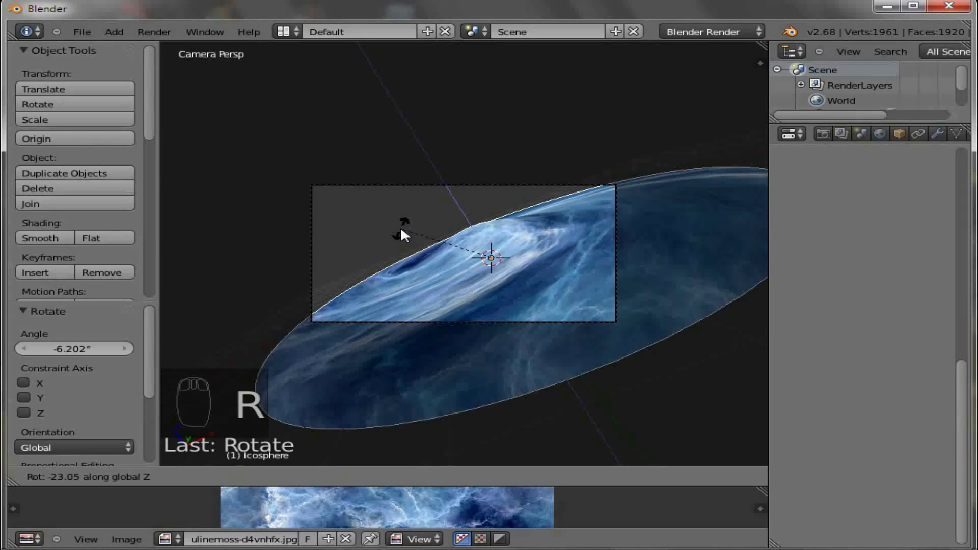
{"action": "left_click", "coordinate": [405, 232]}
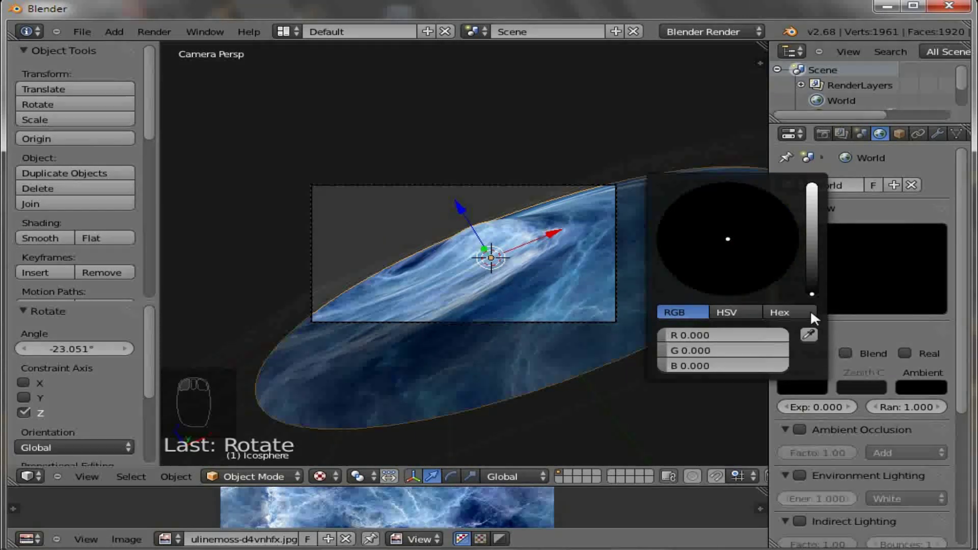
- Set the World background colour to pure black (RGB 0,0,0)
{"action": "left_click", "coordinate": [775, 420]}
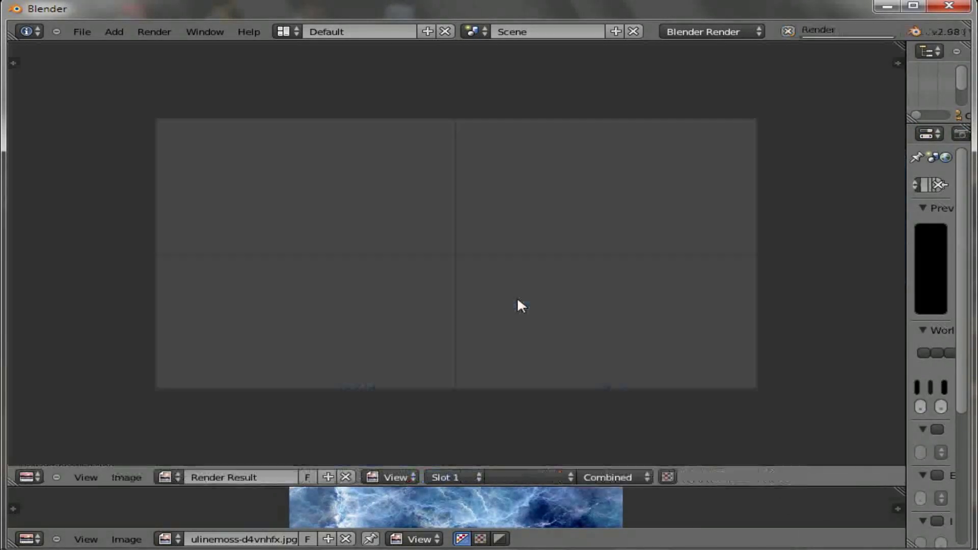
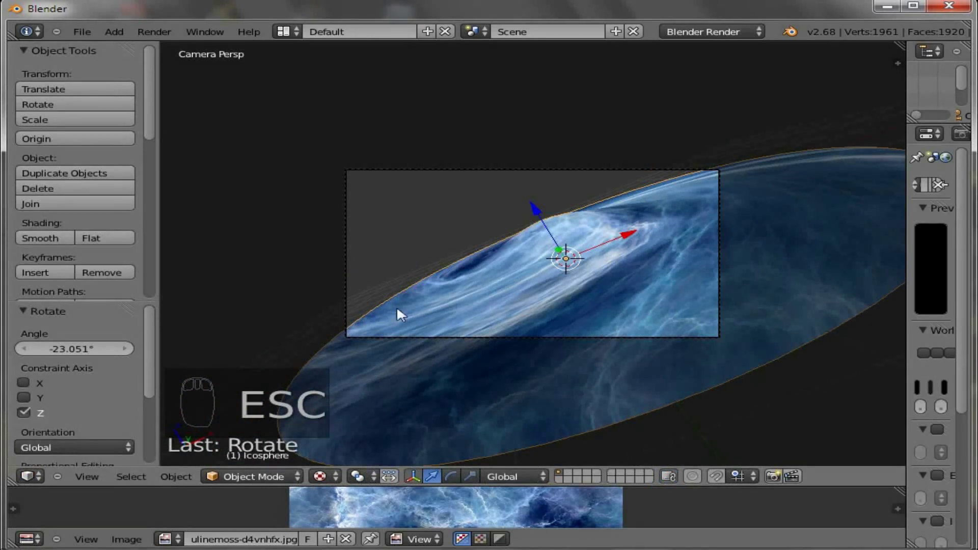
- Nudge the camera to reframe the swirl and switch colour management to Raw with curves enabled
{"action": "left_click_drag", "start_coordinate": [358, 275], "coordinate": [328, 308]}
{"action": "key", "text": "g"}
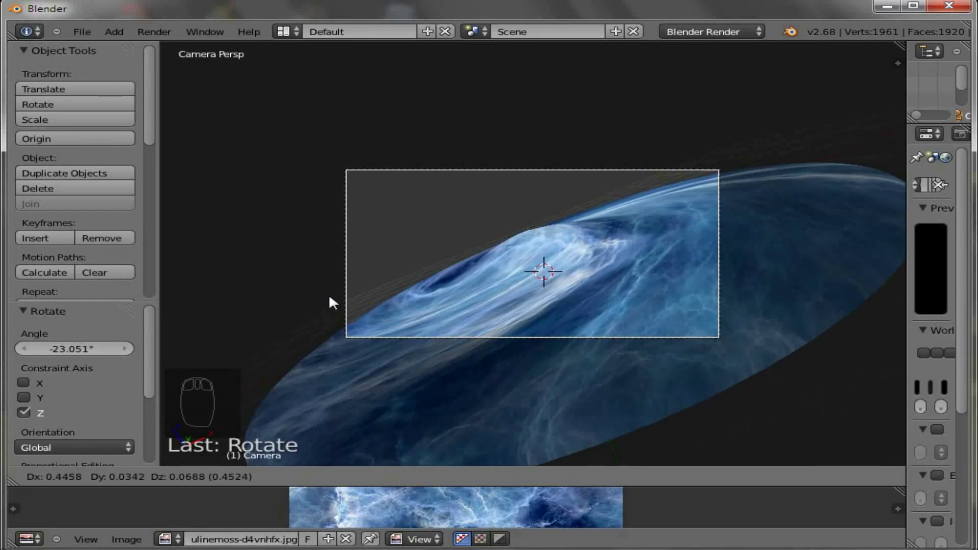
{"action": "left_click_drag", "start_coordinate": [828, 306], "coordinate": [725, 285]}
{"action": "left_click_drag", "start_coordinate": [725, 286], "coordinate": [611, 337]}
{"action": "left_click_drag", "start_coordinate": [665, 362], "coordinate": [439, 298]}
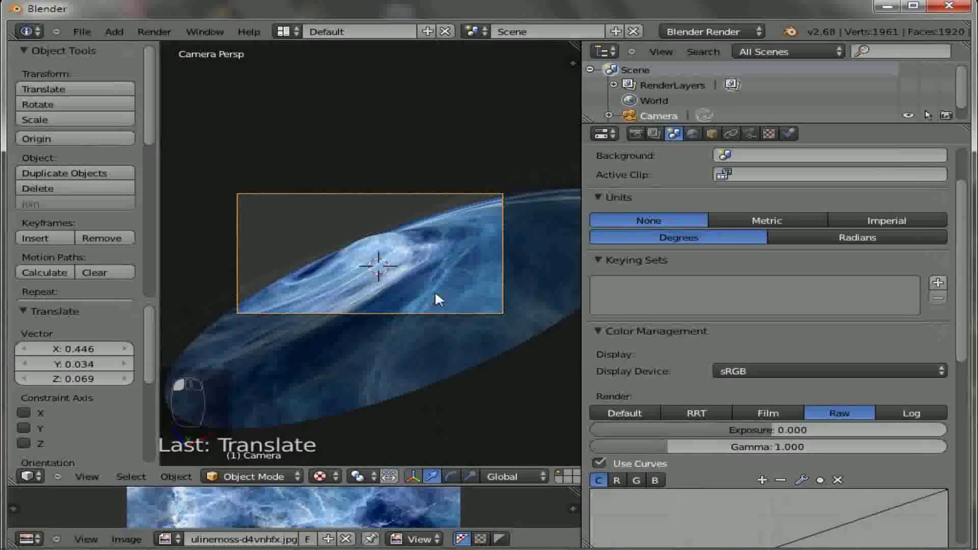